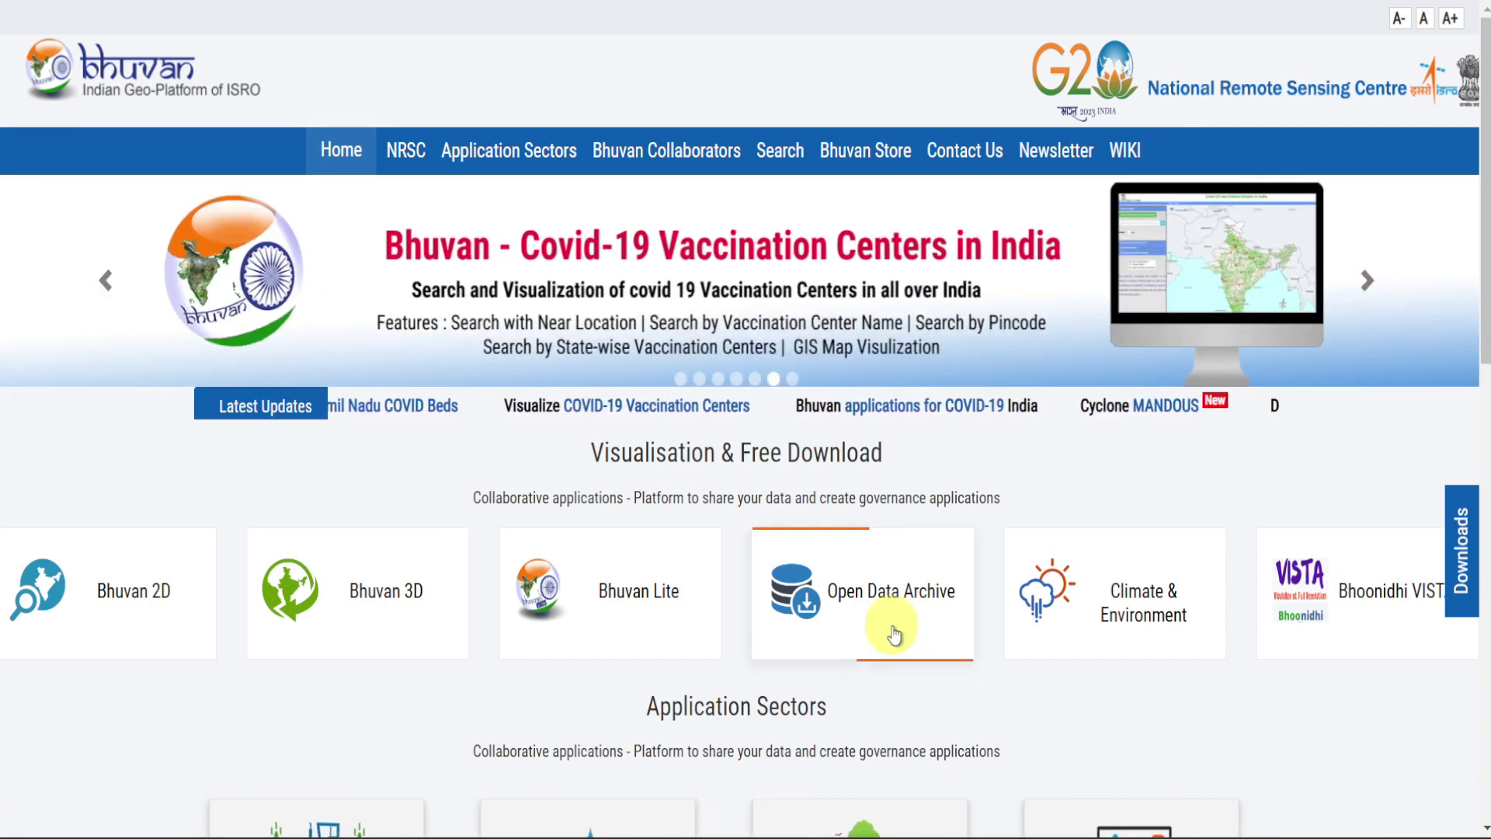
Step: Enter the Open Data Archive portal from the Bhuvan home page tile
double_click(893, 633)
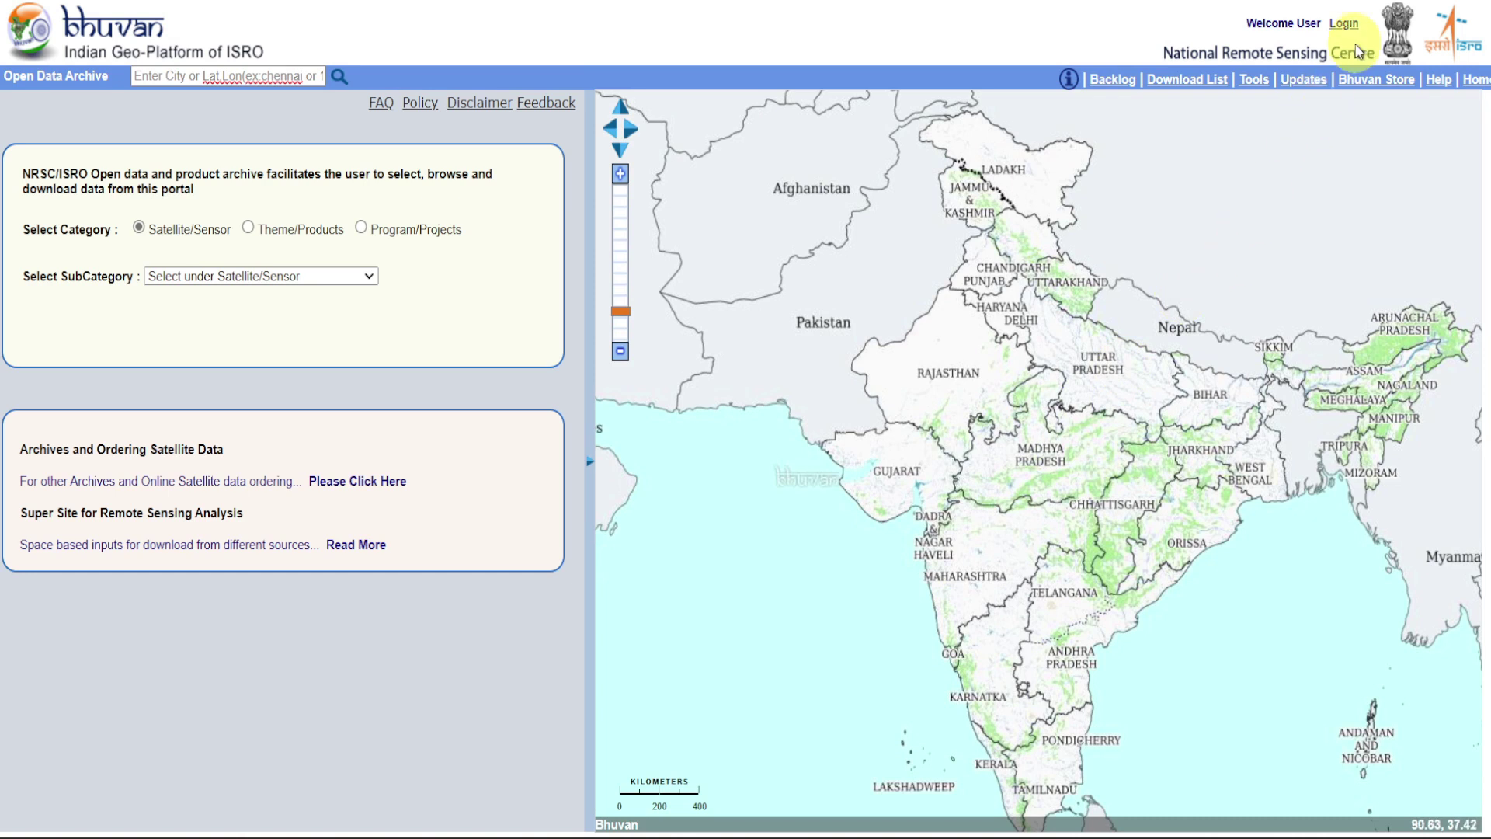
Step: Sign in through the Single Sign On form by entering the shown captcha and logging in
double_click(1345, 31)
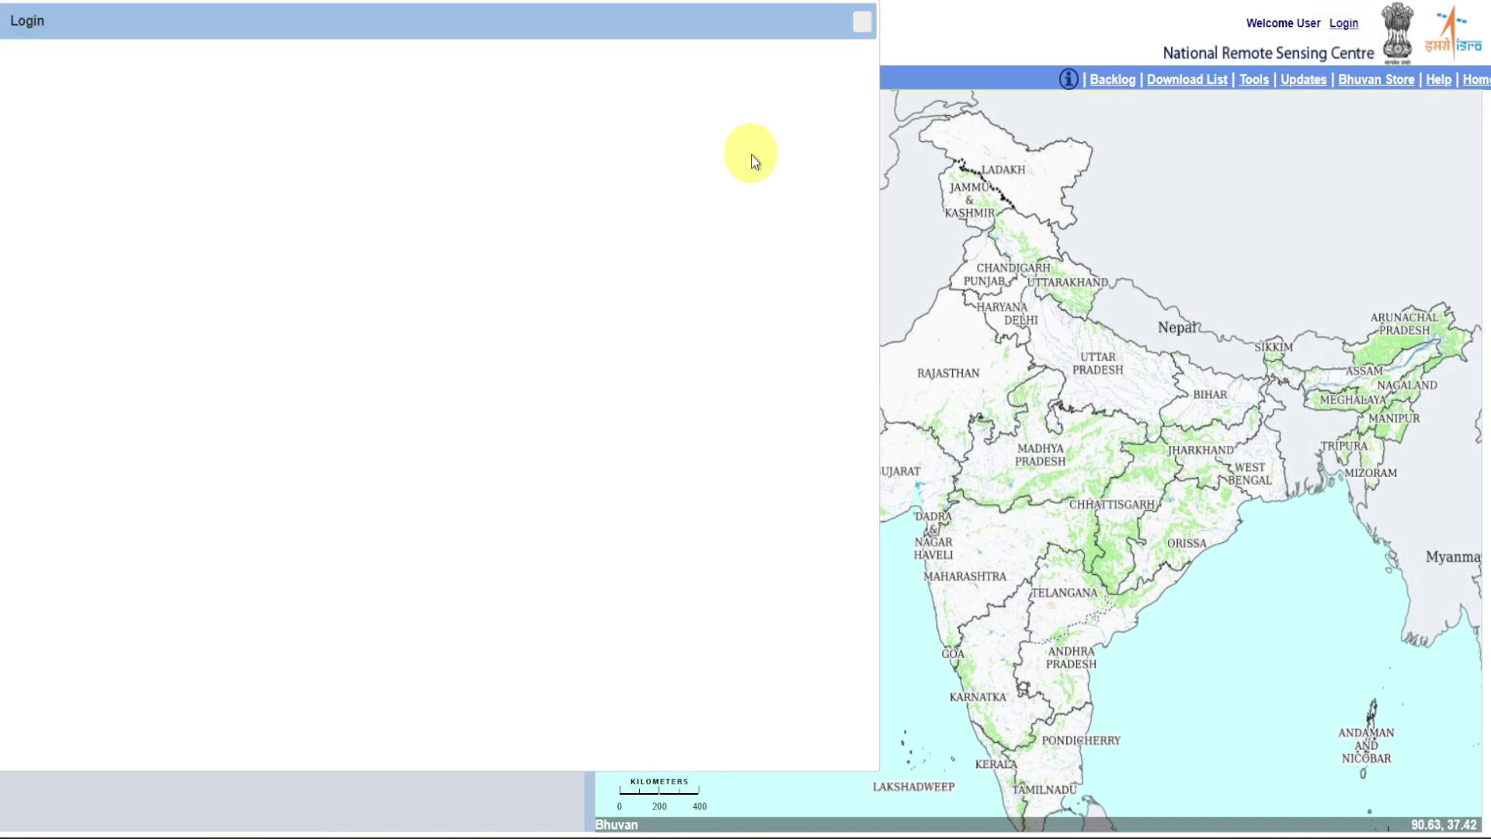
left_click(861, 206)
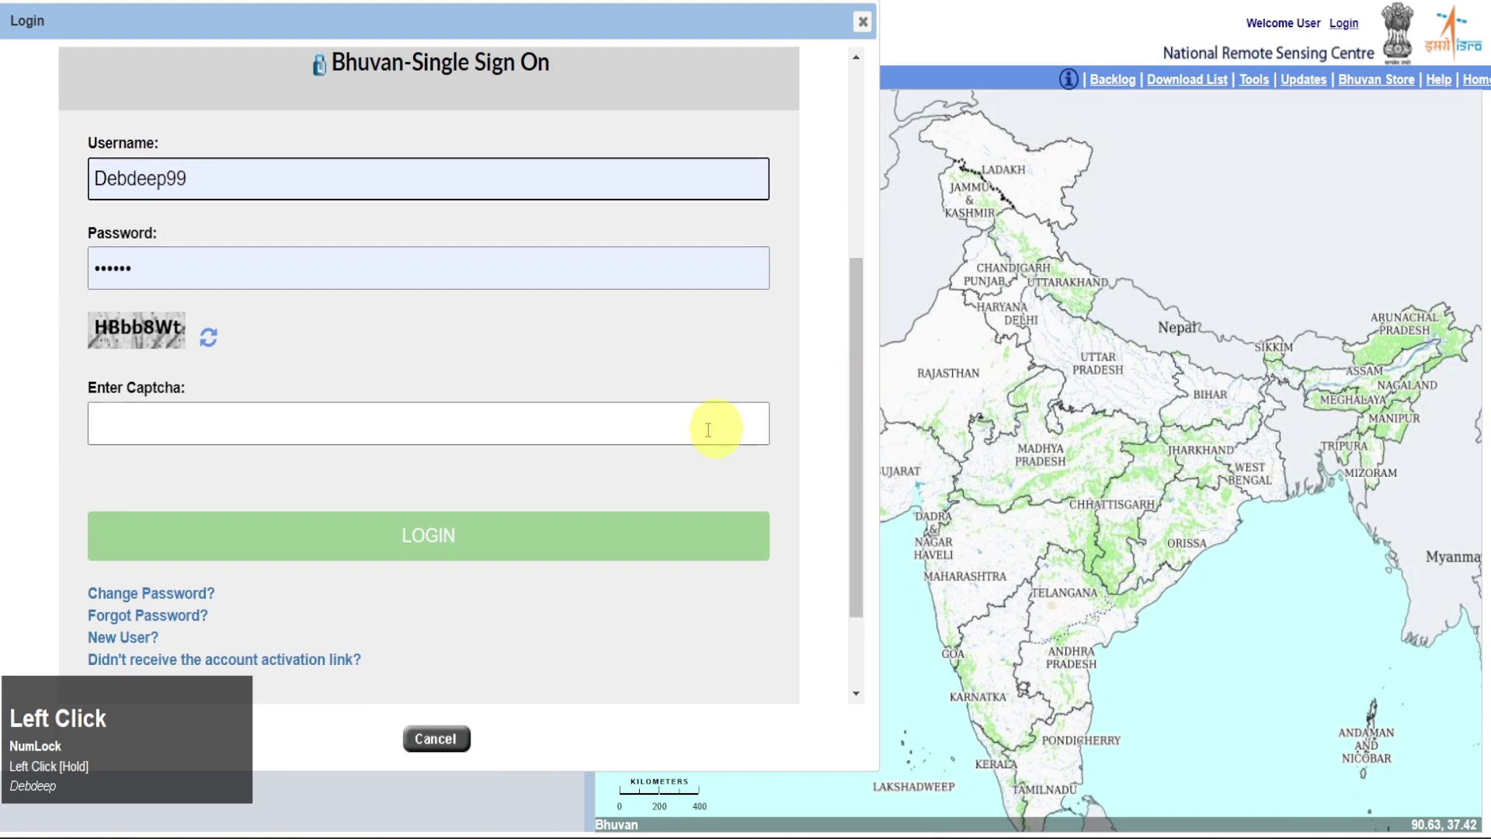
key("Caps_Lock")
type("hbb")
key("Caps_Lock")
key("Caps_Lock")
left_click(864, 480)
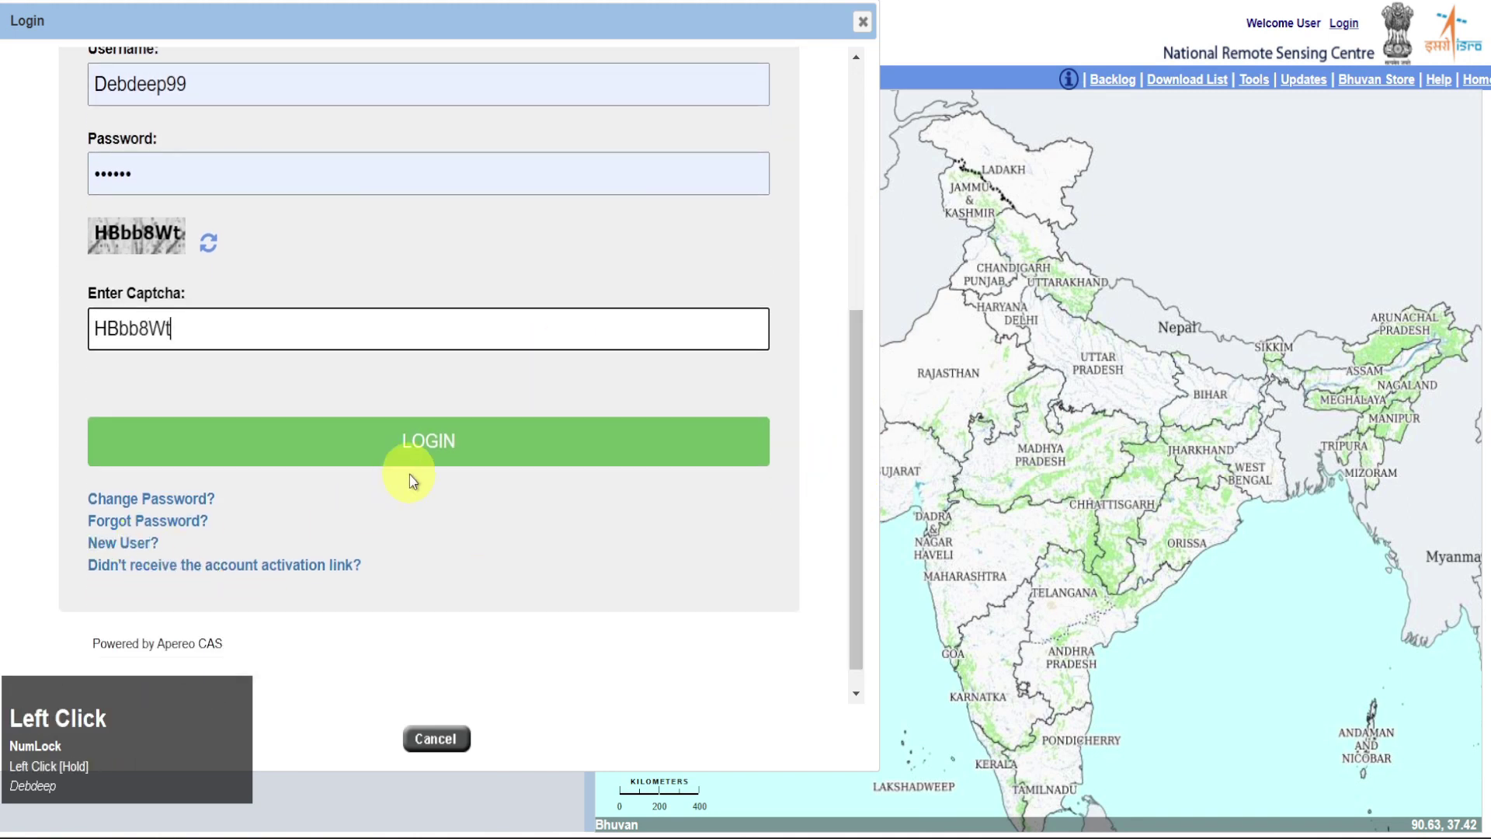
left_click(422, 472)
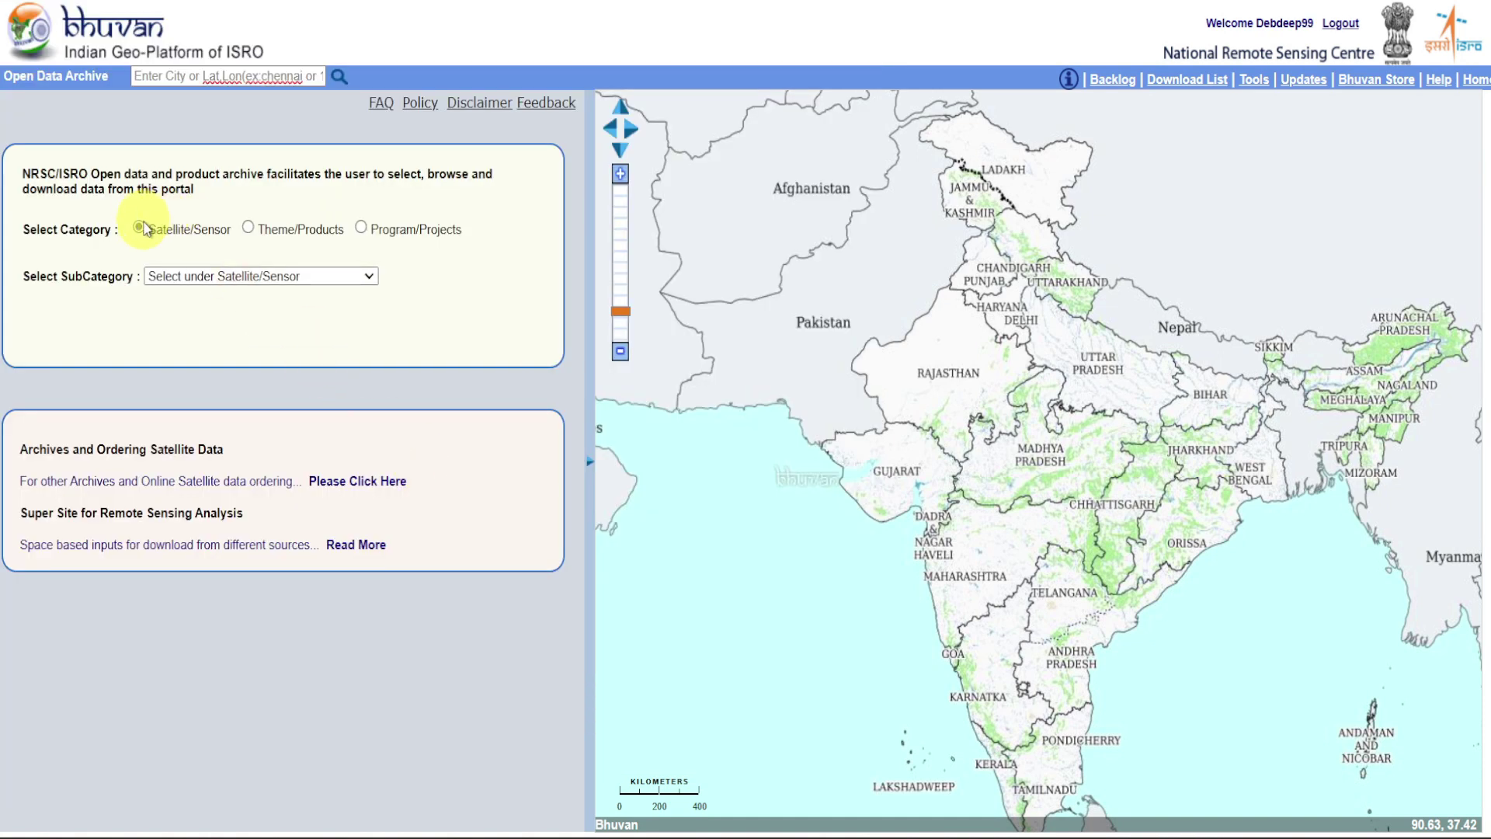
Step: Choose Resourcesat-1/Resourcesat-2:LISS-III as subcategory, drawing its tile grid over India
left_click(147, 234)
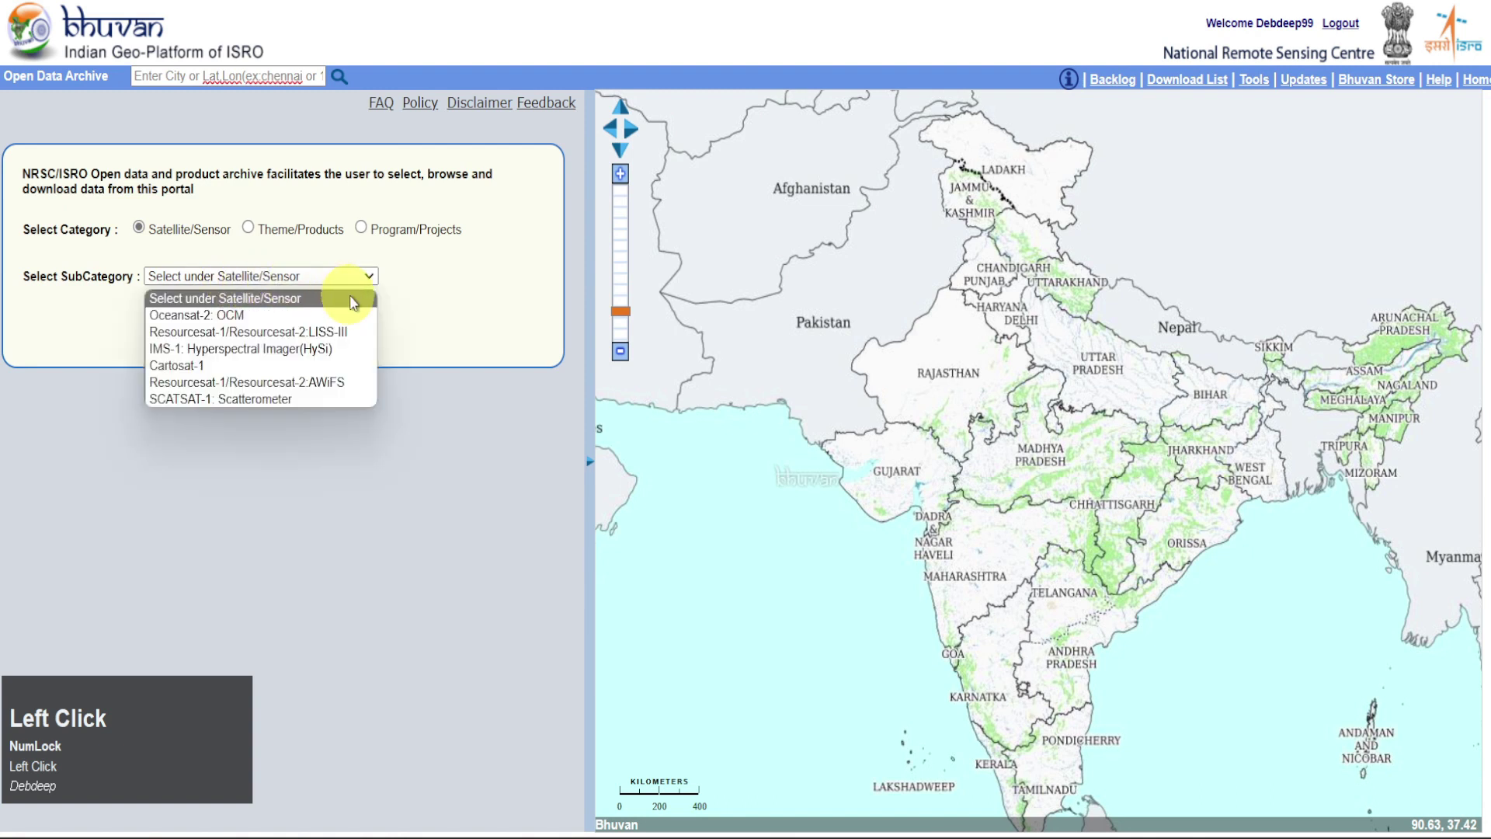
double_click(375, 337)
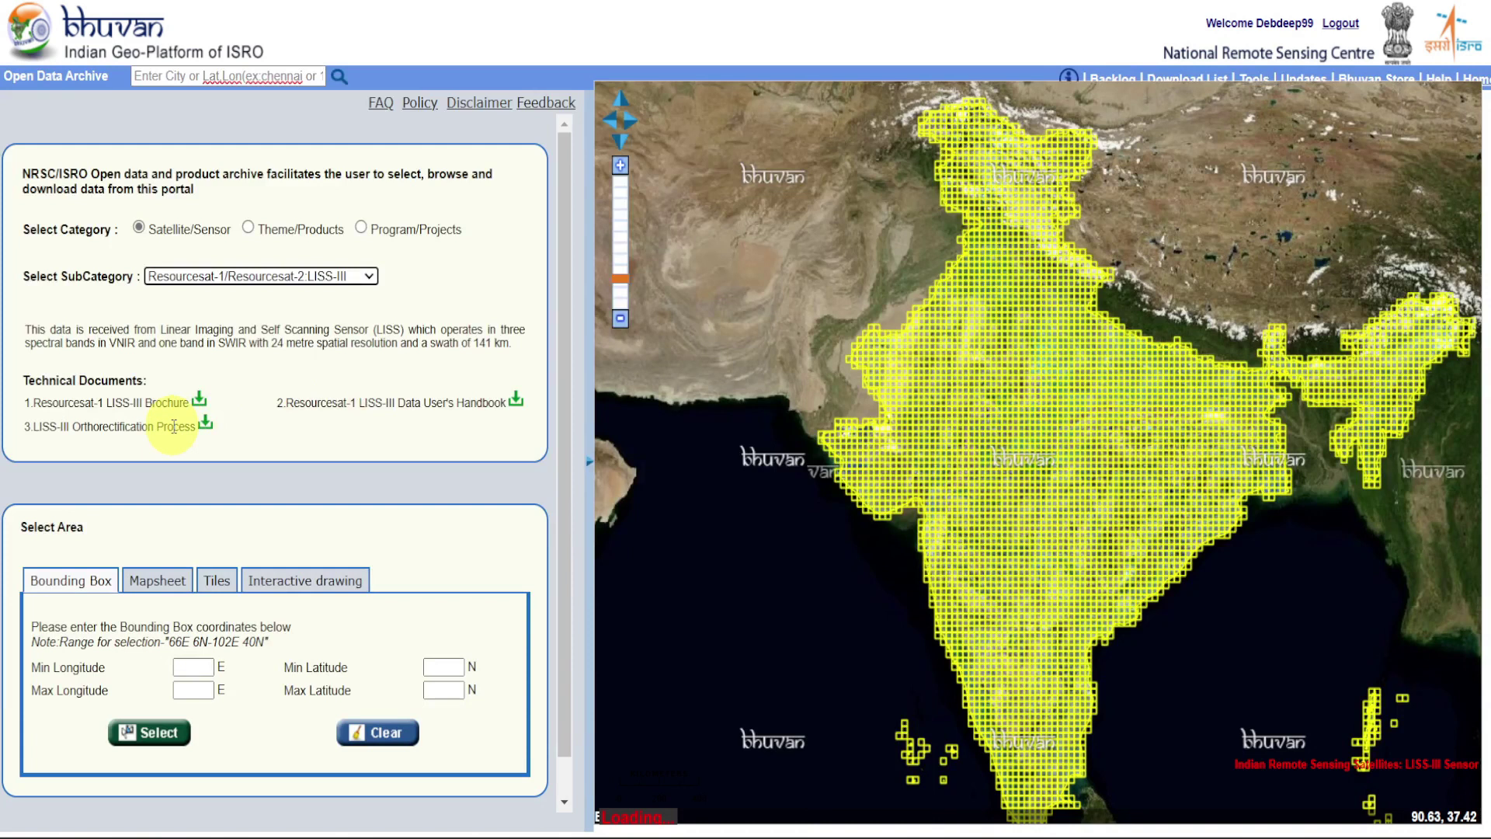
key("shift+f")
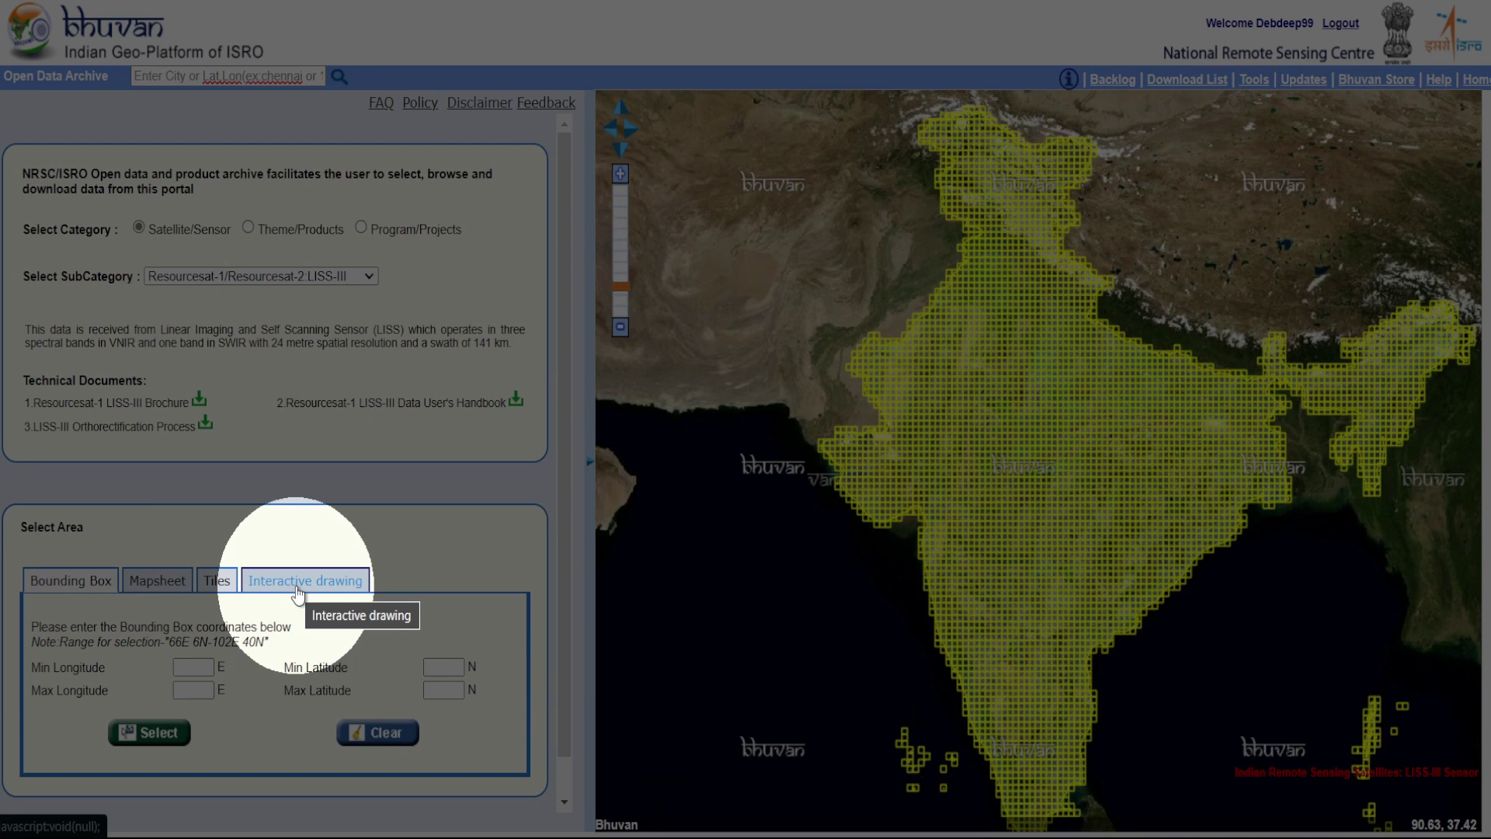
key("shift+h")
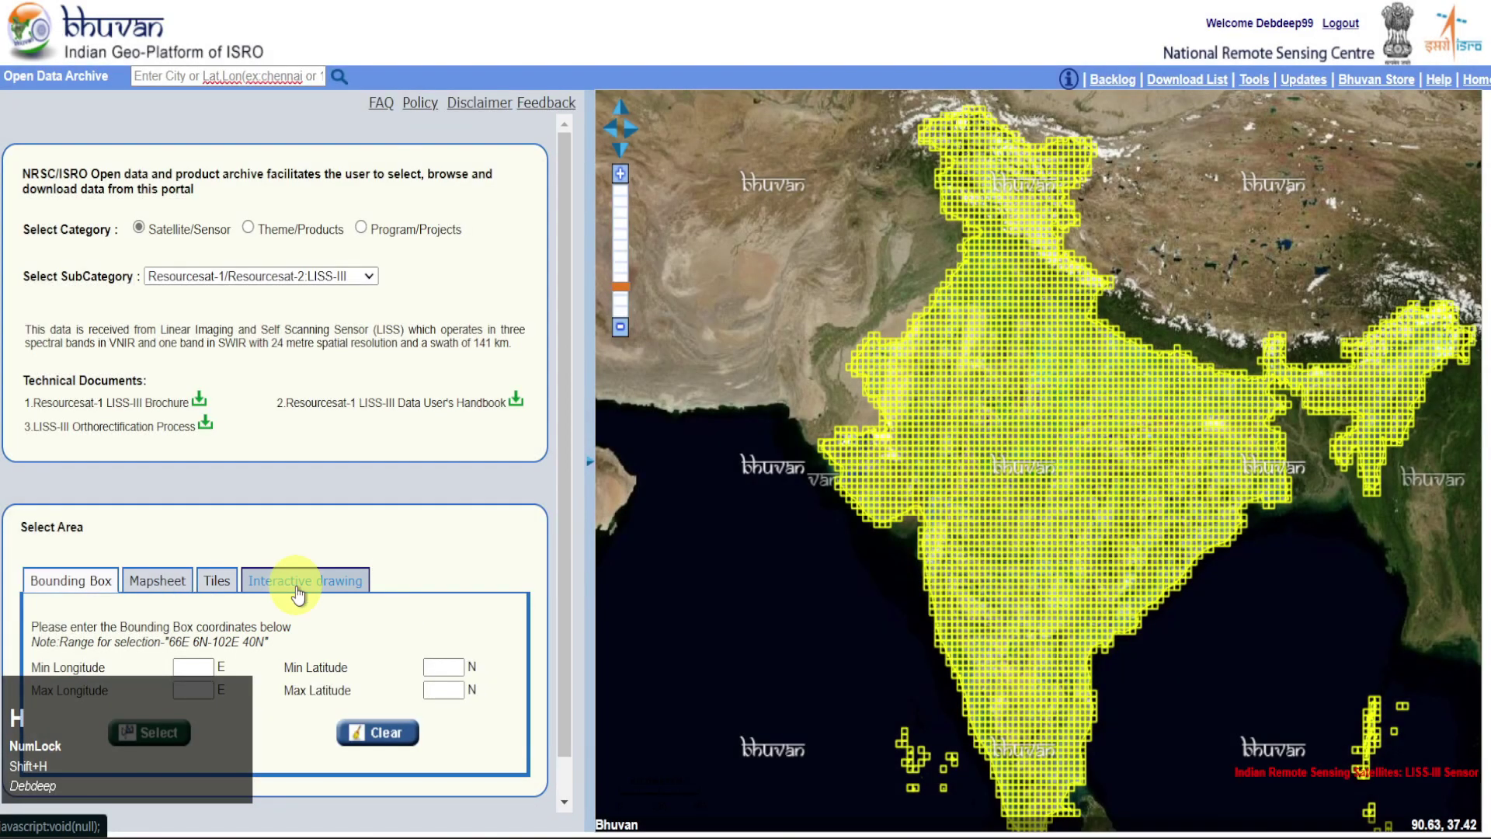
Step: Switch to tile-based selection and zoom the map into the Kolkata area along the Hooghly
left_click(218, 593)
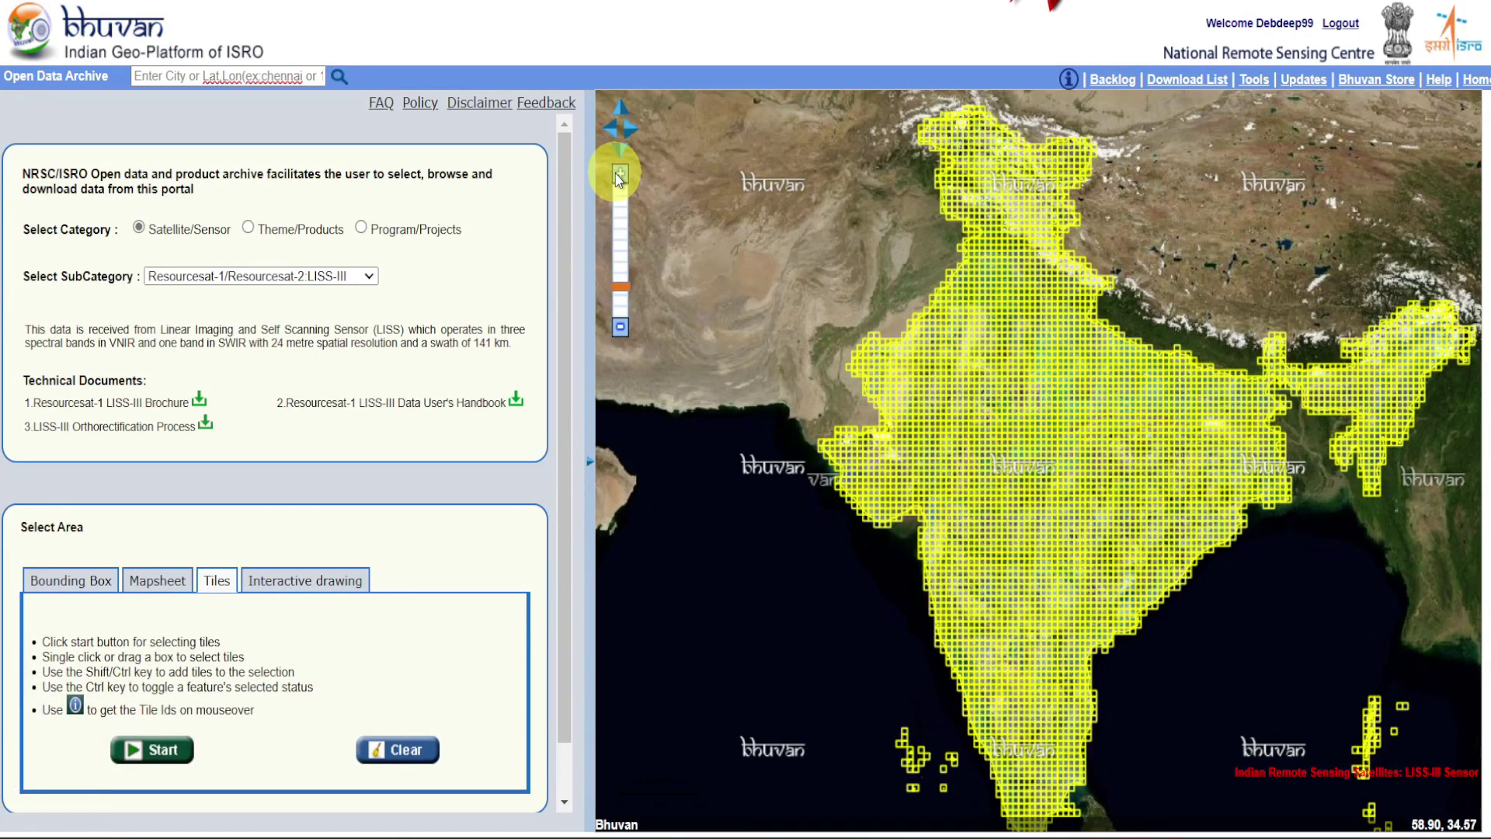
left_click(629, 181)
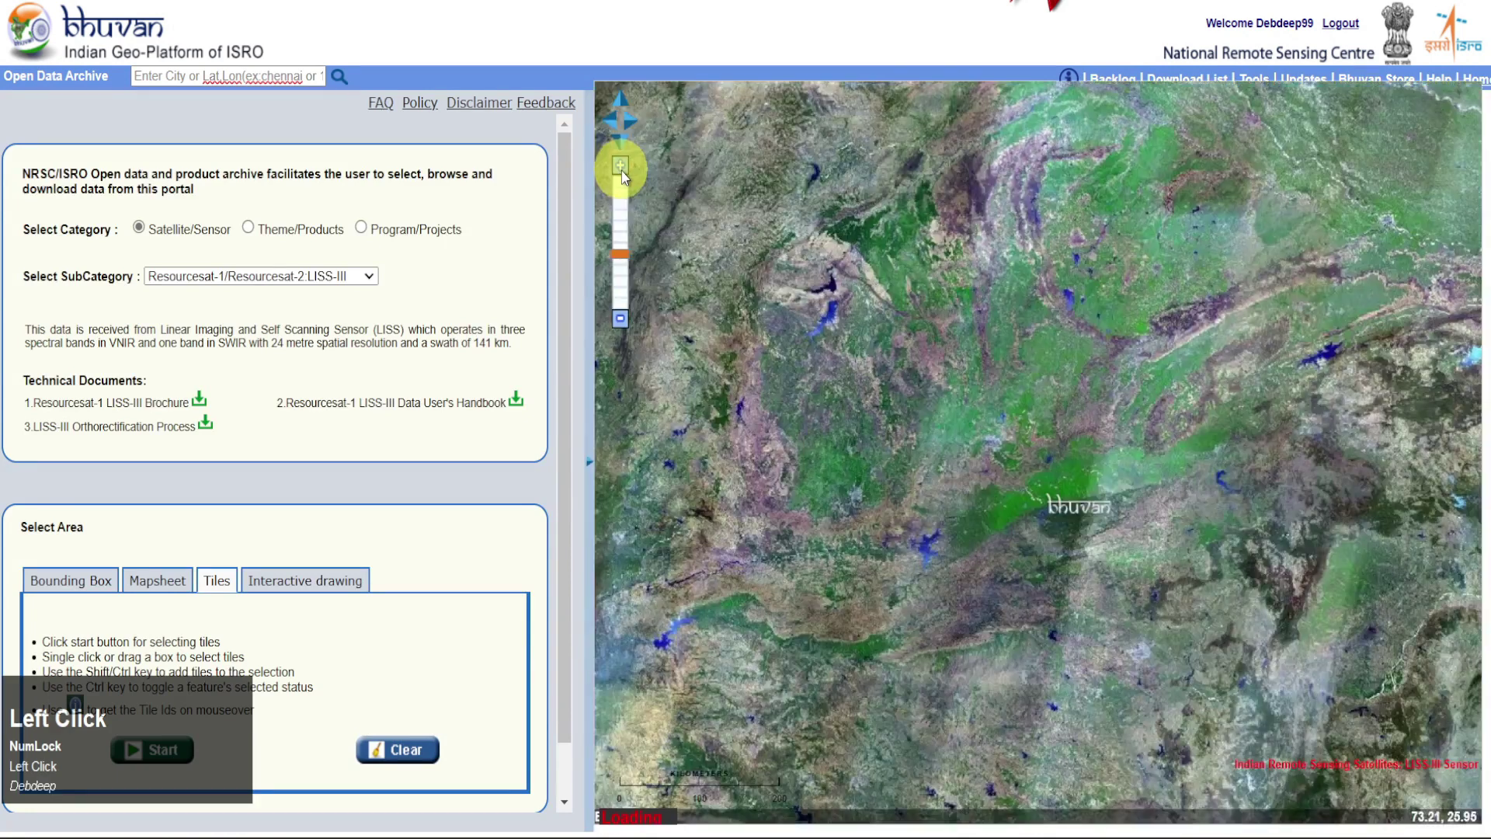
left_click_drag(1422, 598, 842, 539)
left_click(187, 750)
left_click(1006, 533)
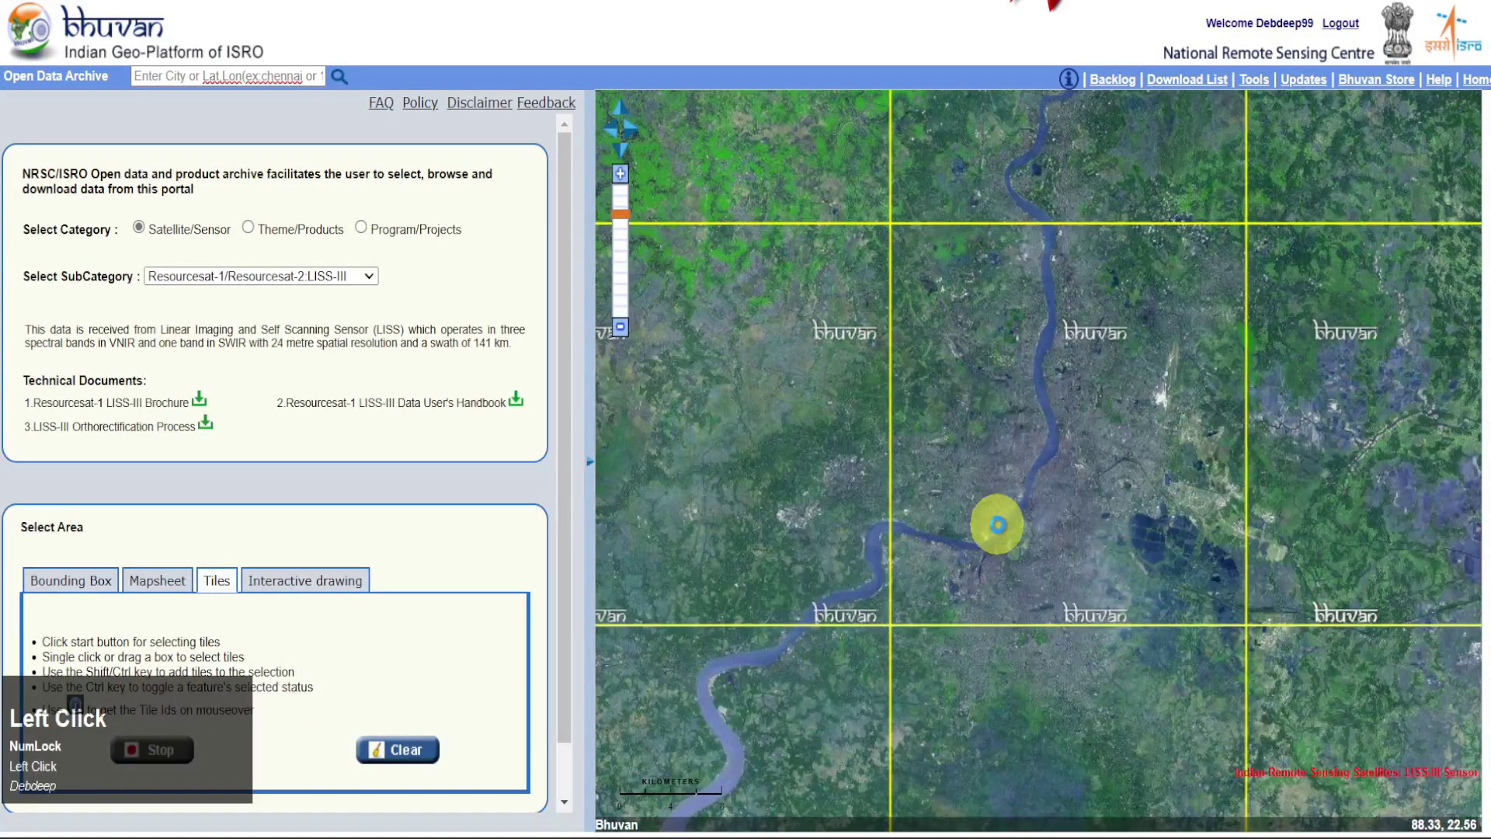
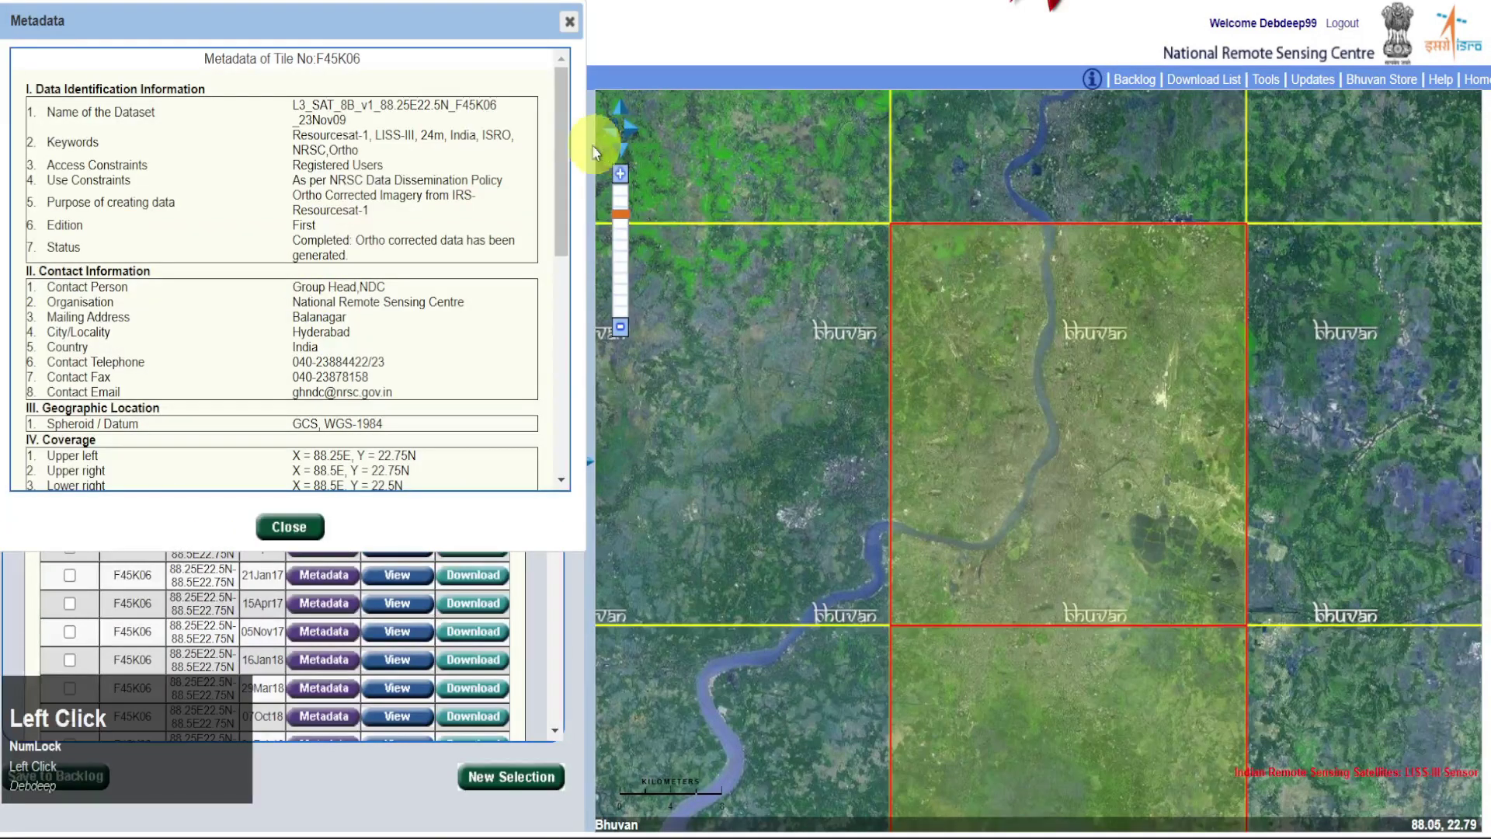
Step: Close the tile metadata and the thumbnail preview for F45K06
left_click(572, 139)
left_click_drag(571, 139, 404, 302)
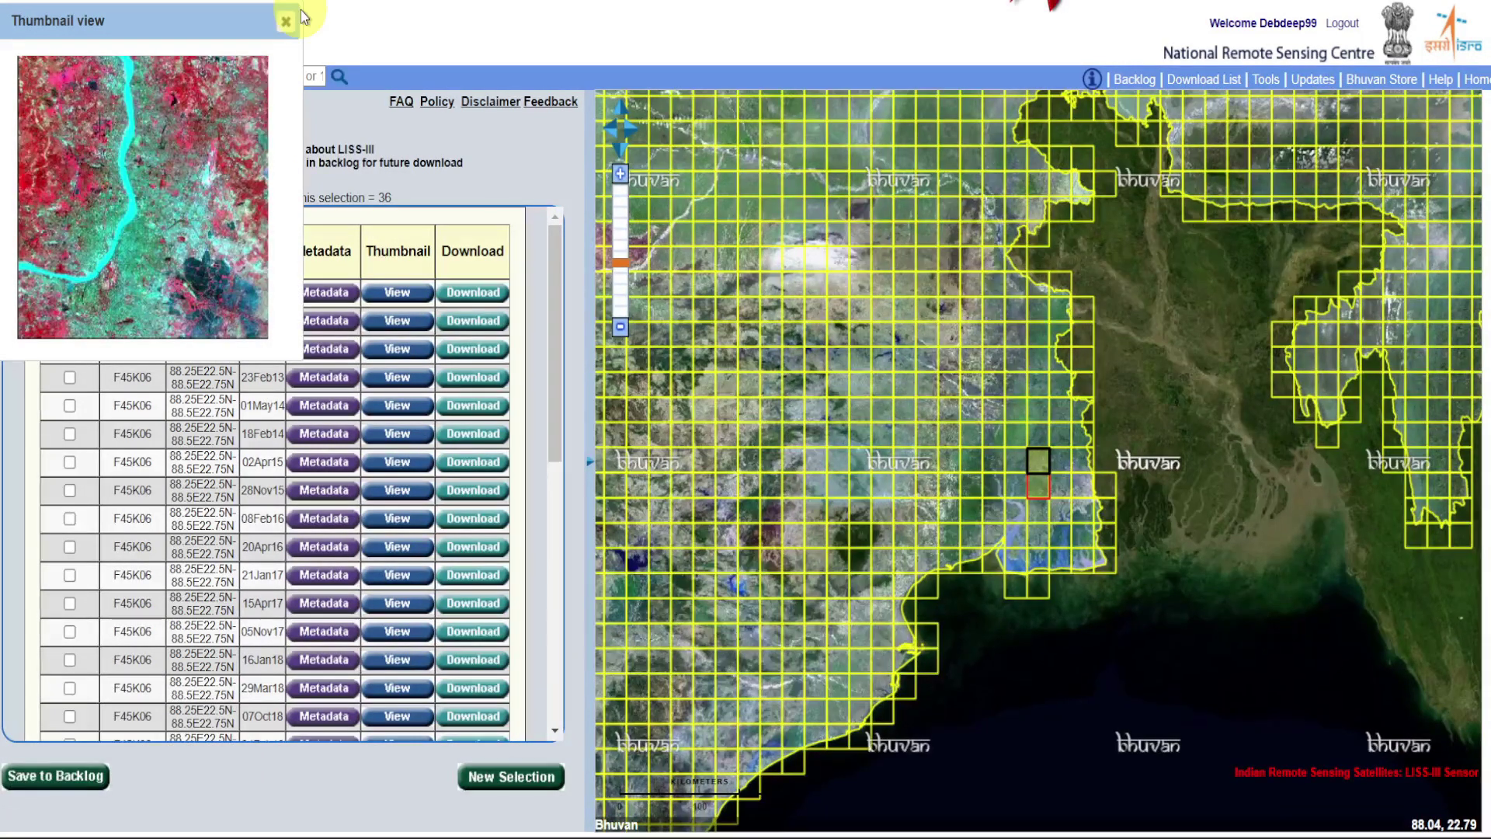
double_click(281, 31)
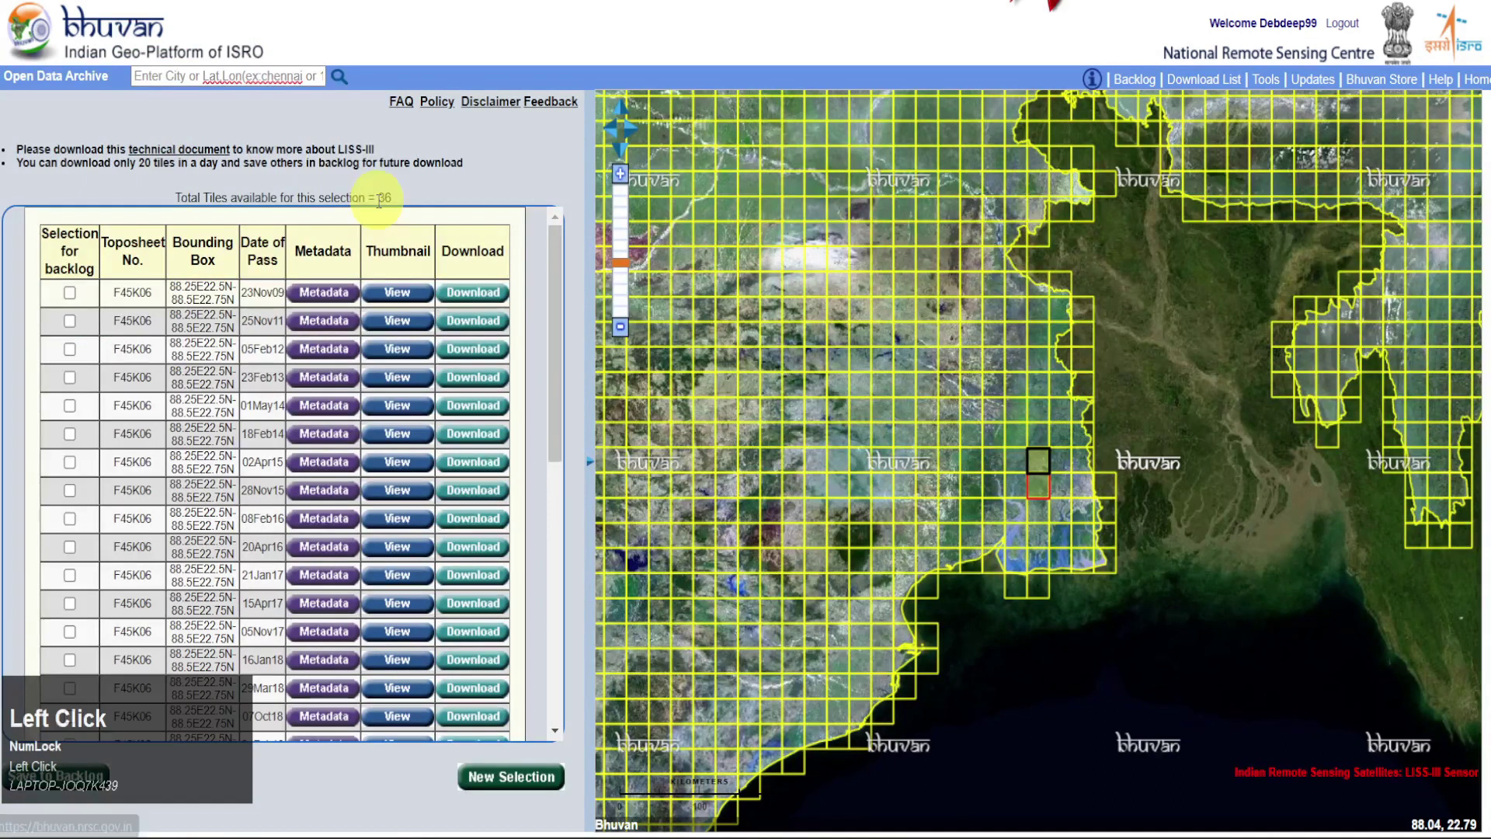
Step: Start downloading the 23Nov09 pass of tile F45K06 and dismiss the download notice
left_click(472, 298)
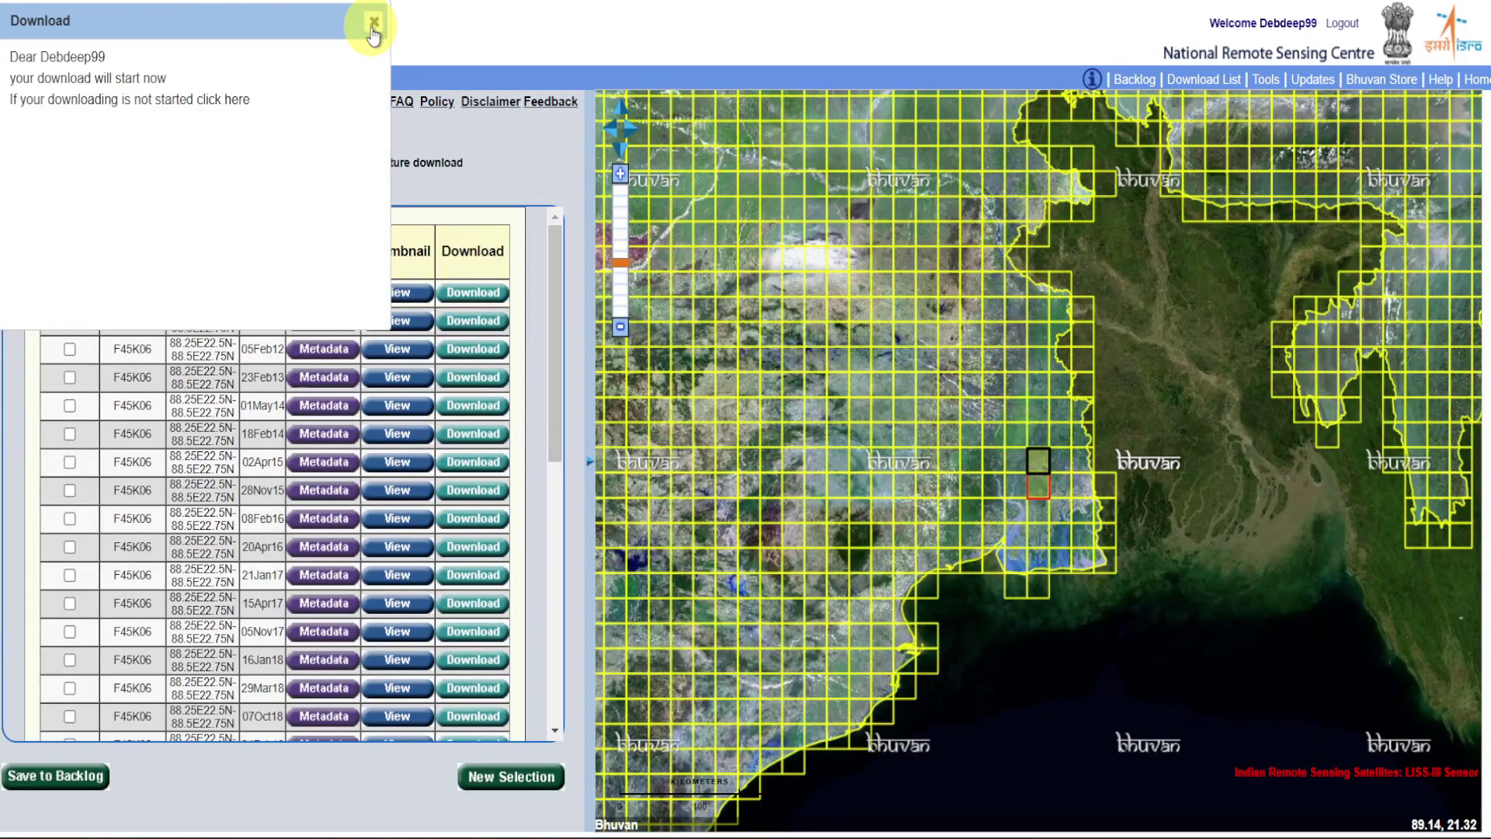
right_click(373, 35)
double_click(373, 35)
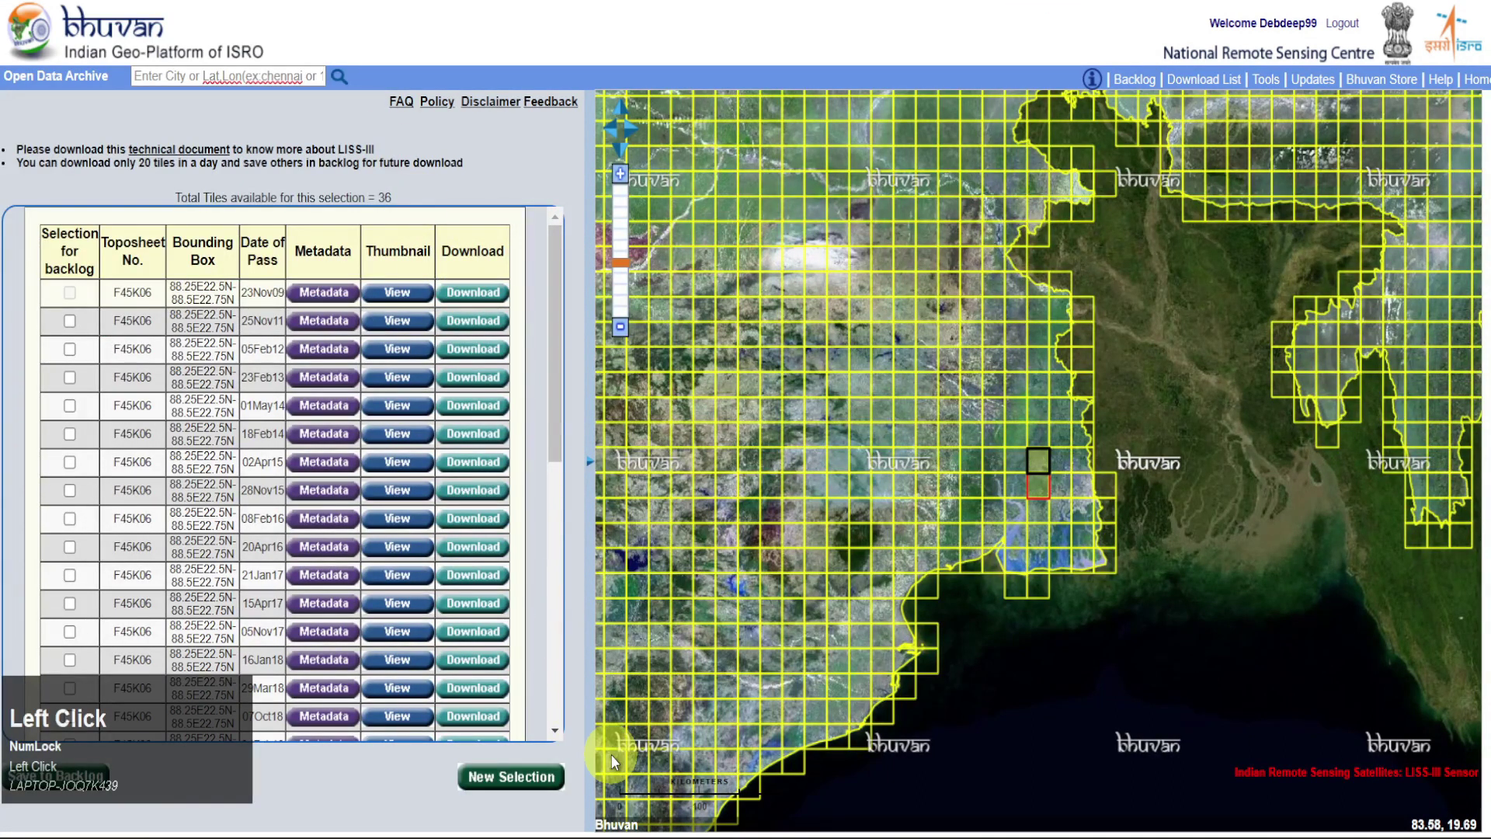
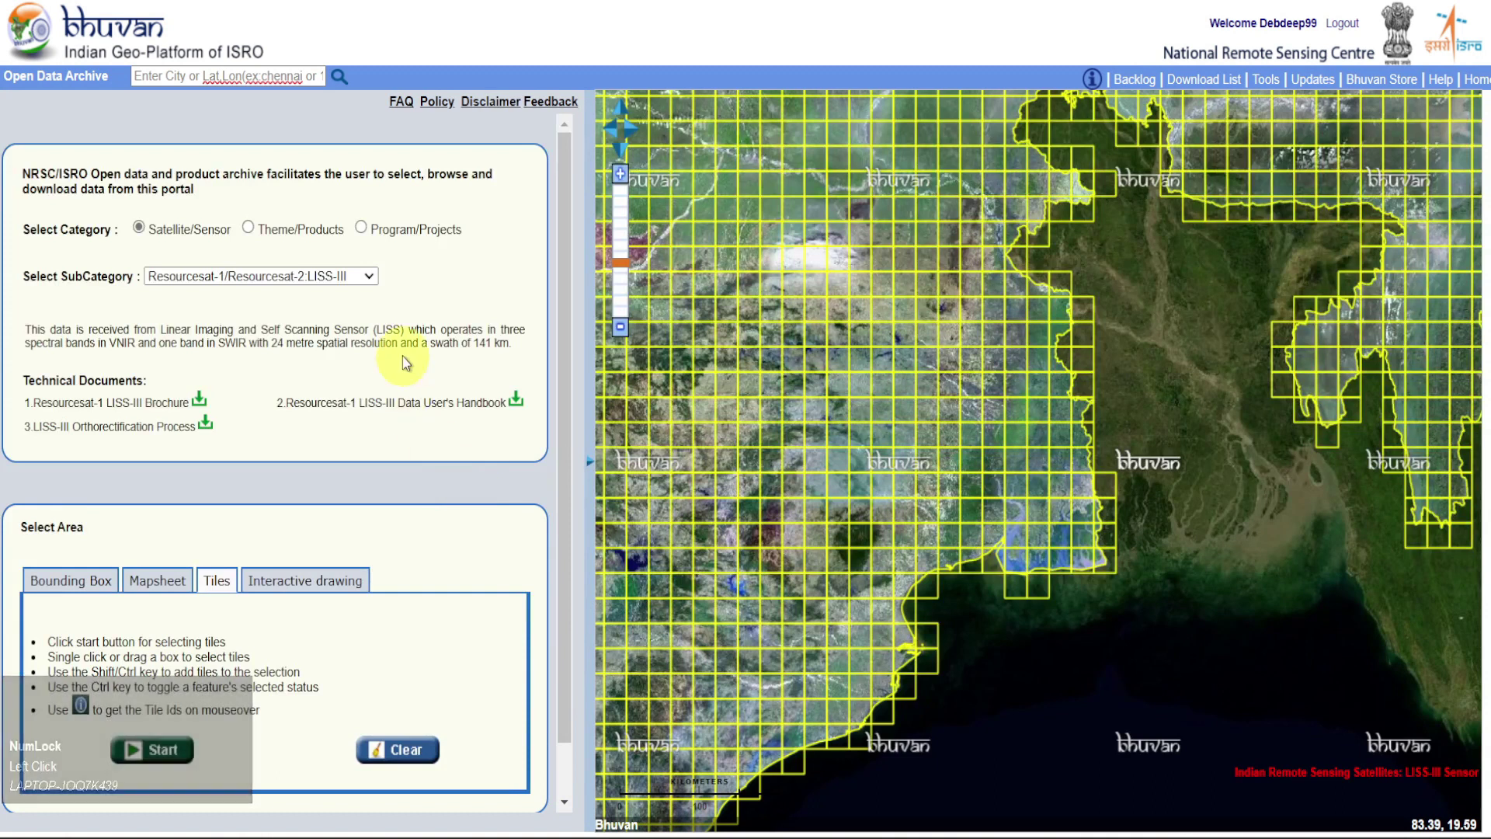
Step: Choose Resourcesat-1/Resourcesat-2:AWiFS as subcategory and list passes for the Kolkata tile F45K
double_click(374, 273)
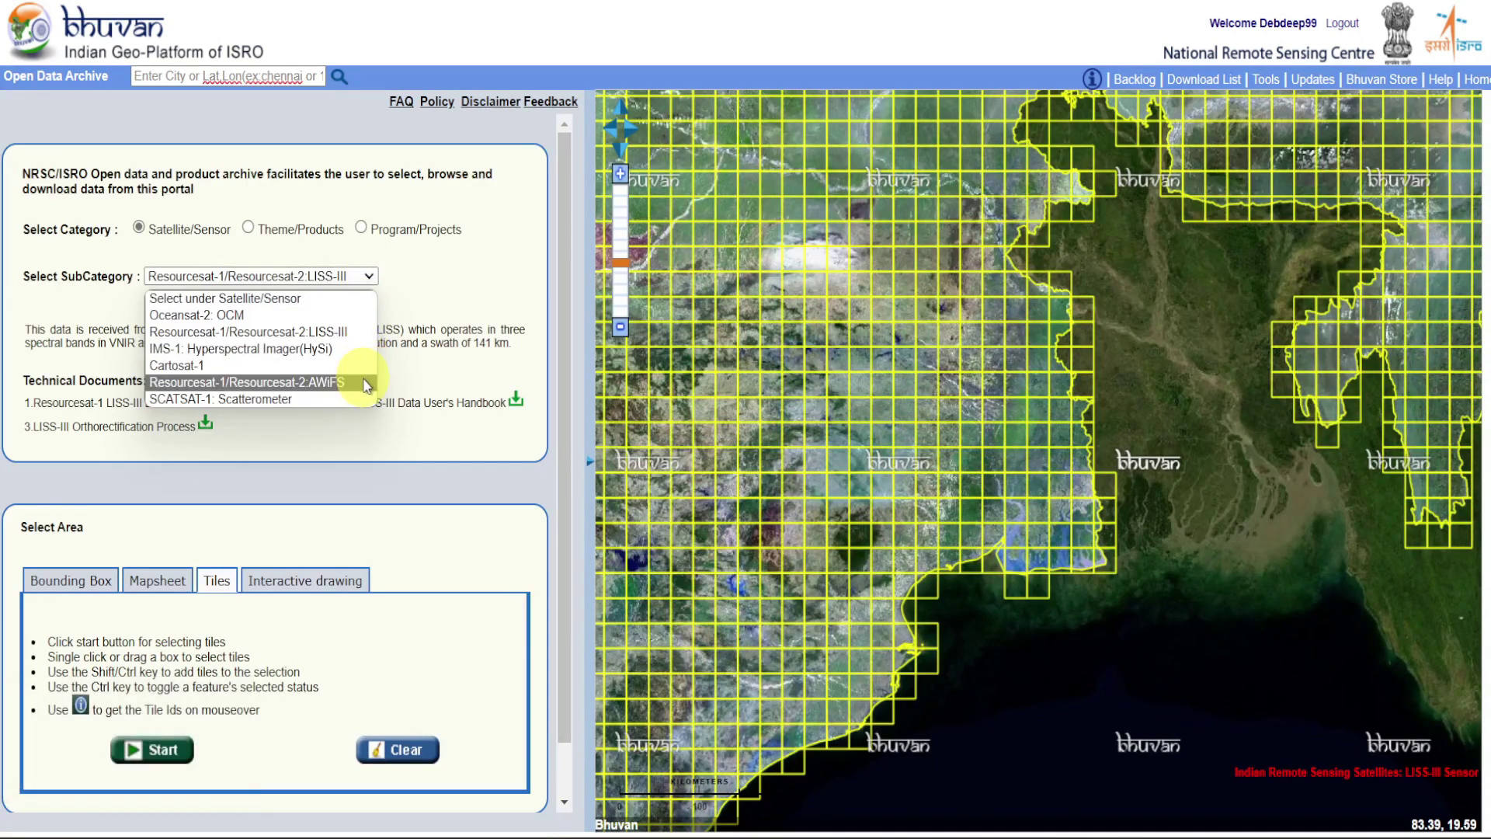
left_click(368, 382)
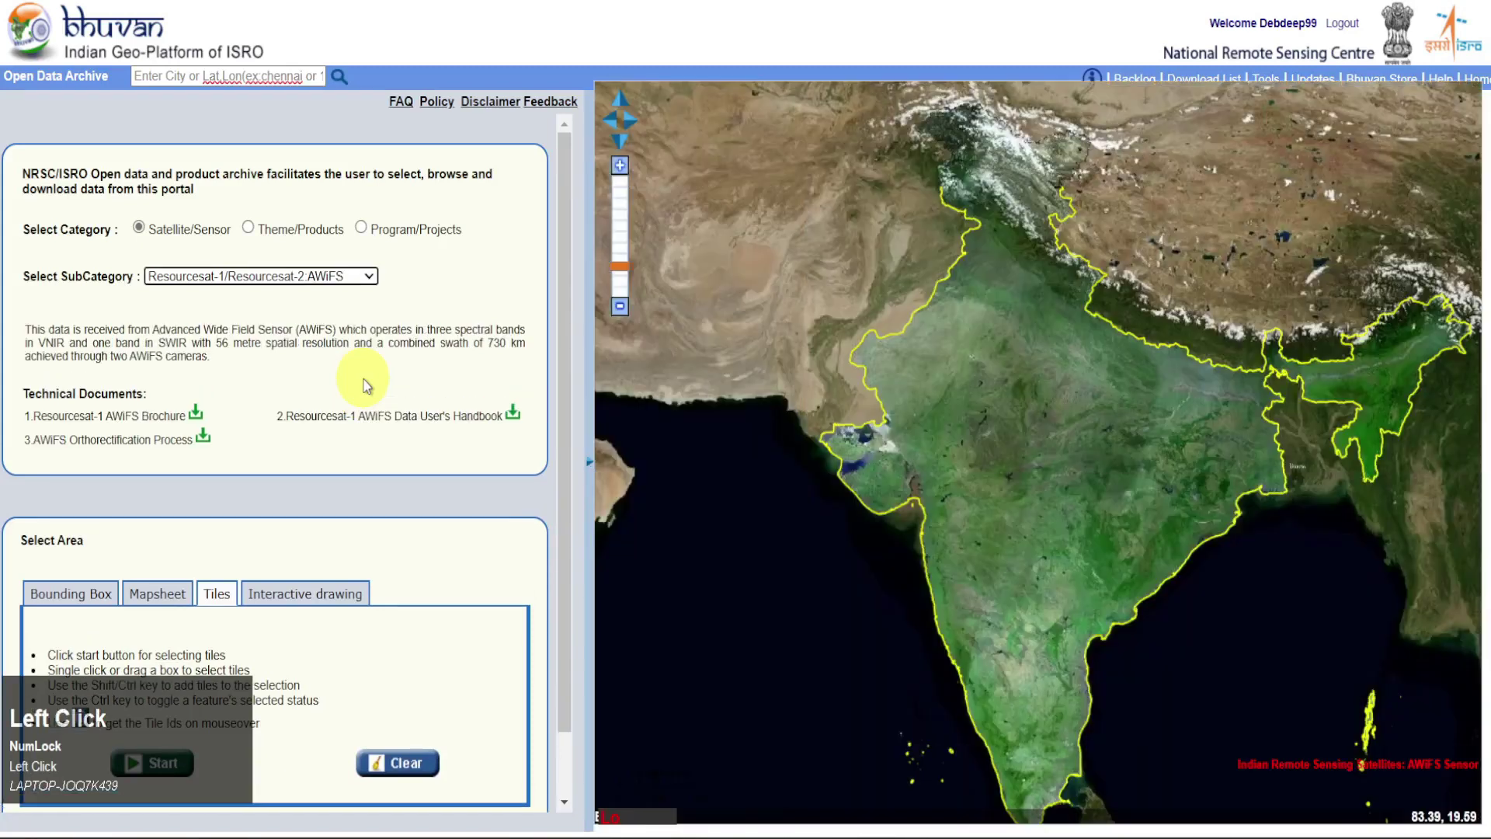
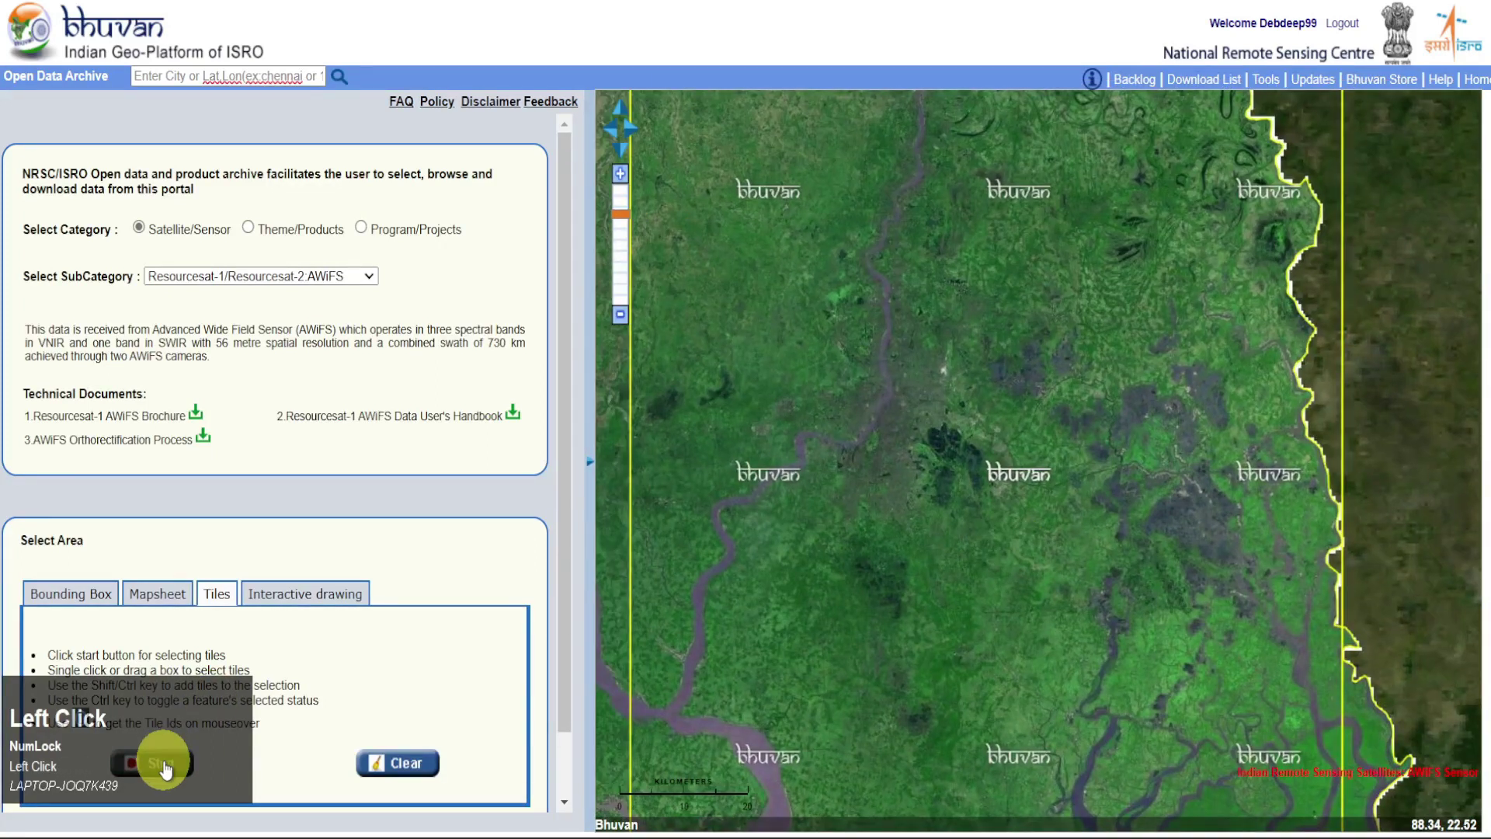
left_click(568, 531)
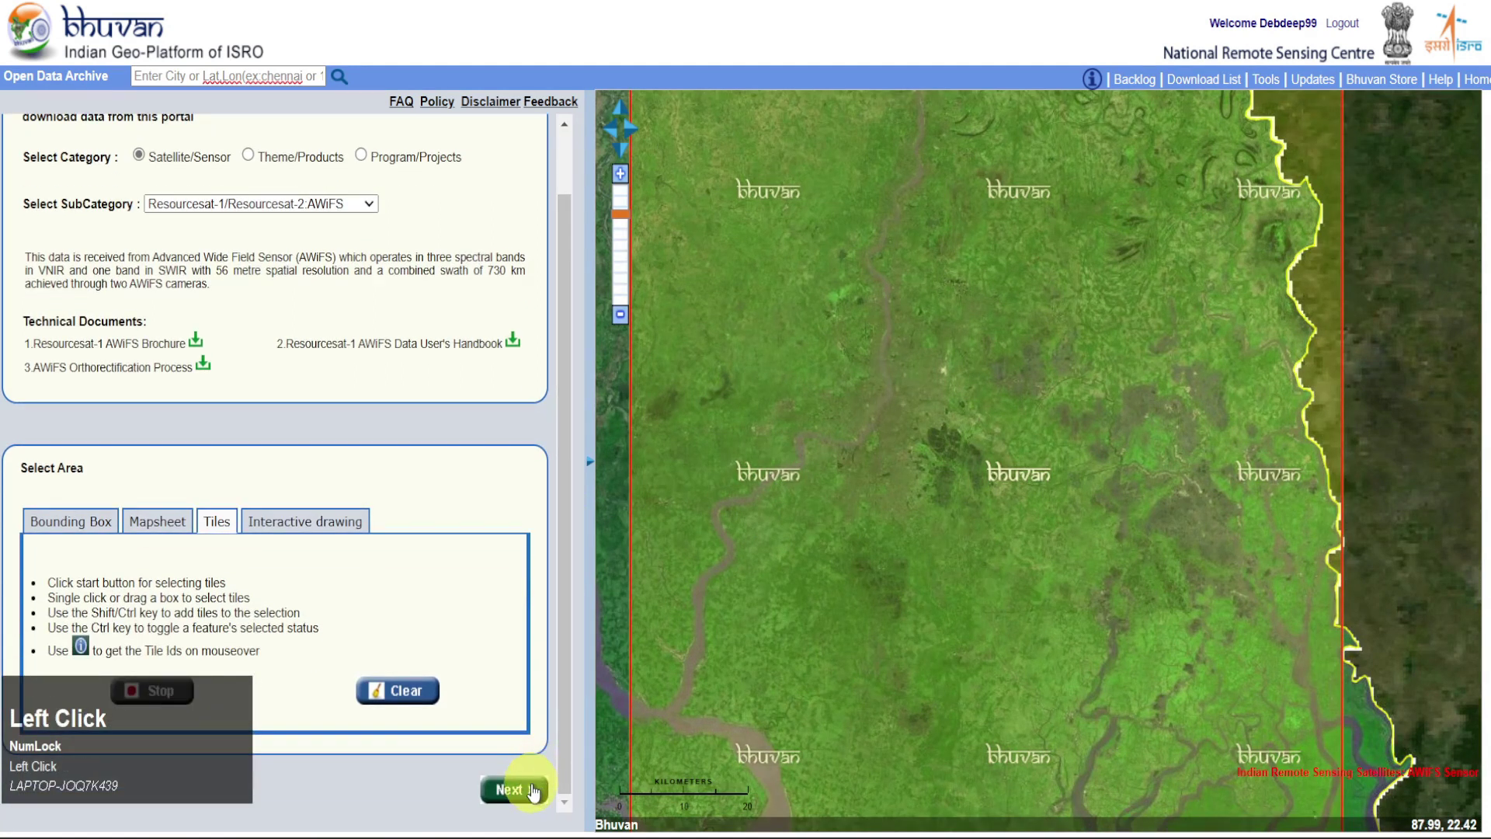